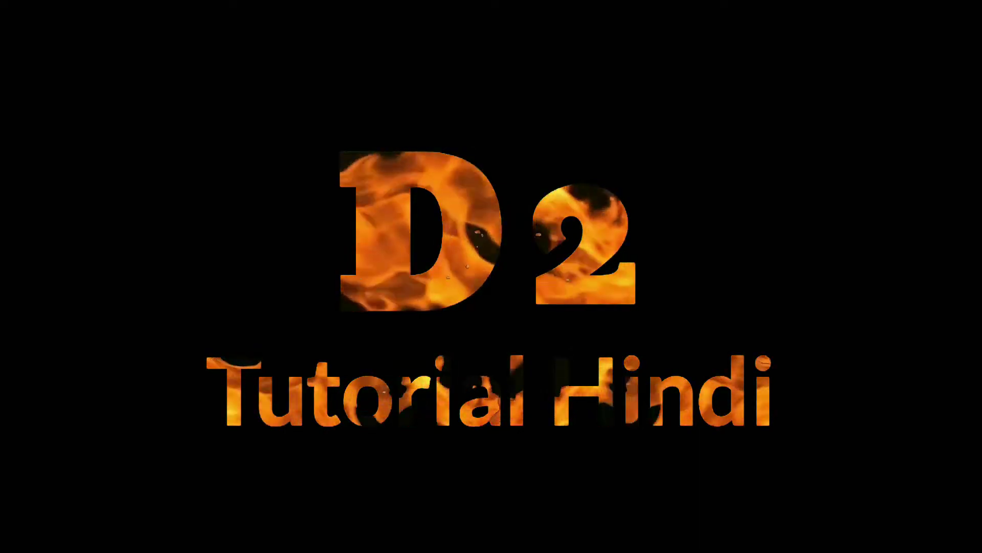
Step: Launch MakeHuman 1.1.1 from its folder onto an untitled default human in Modelling > Main
left_click(587, 215)
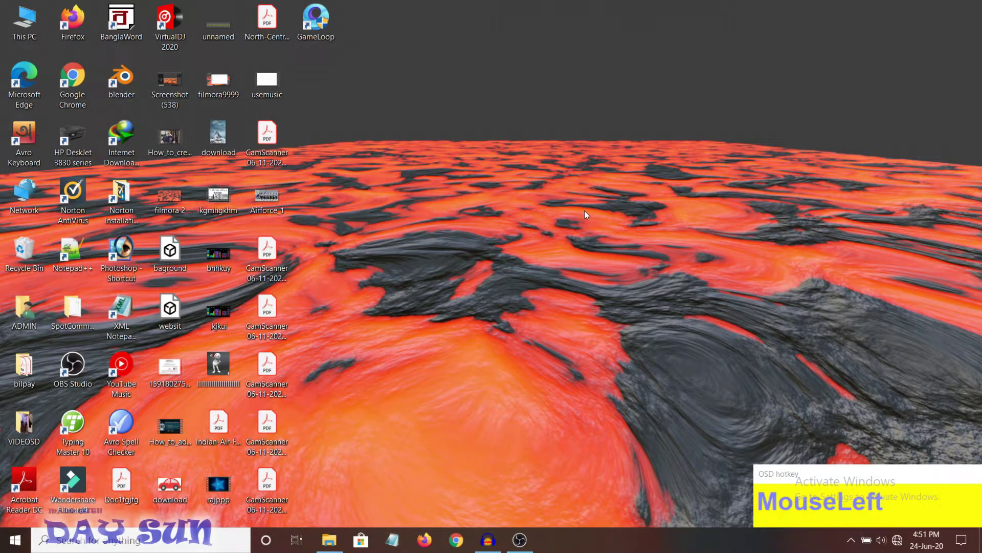
left_click(588, 214)
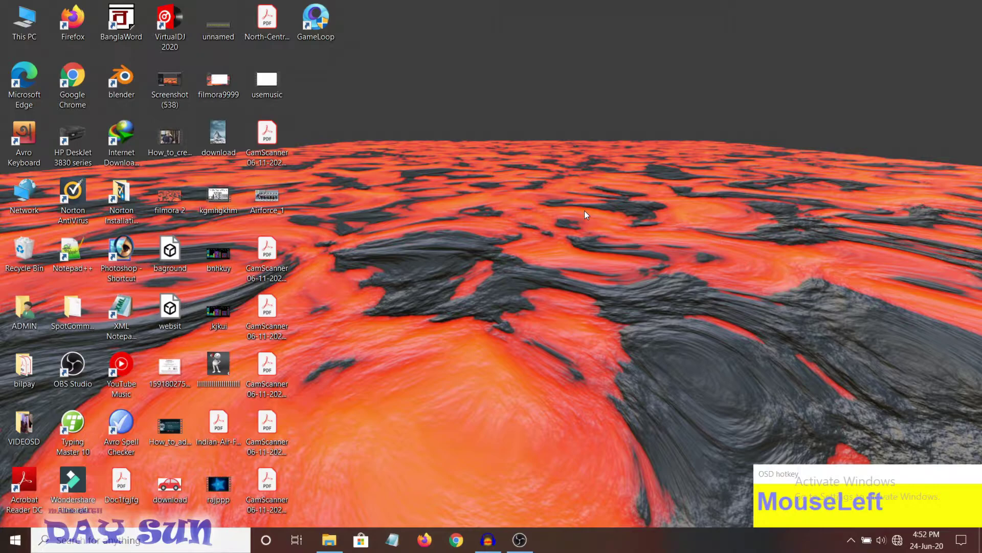
left_click(588, 214)
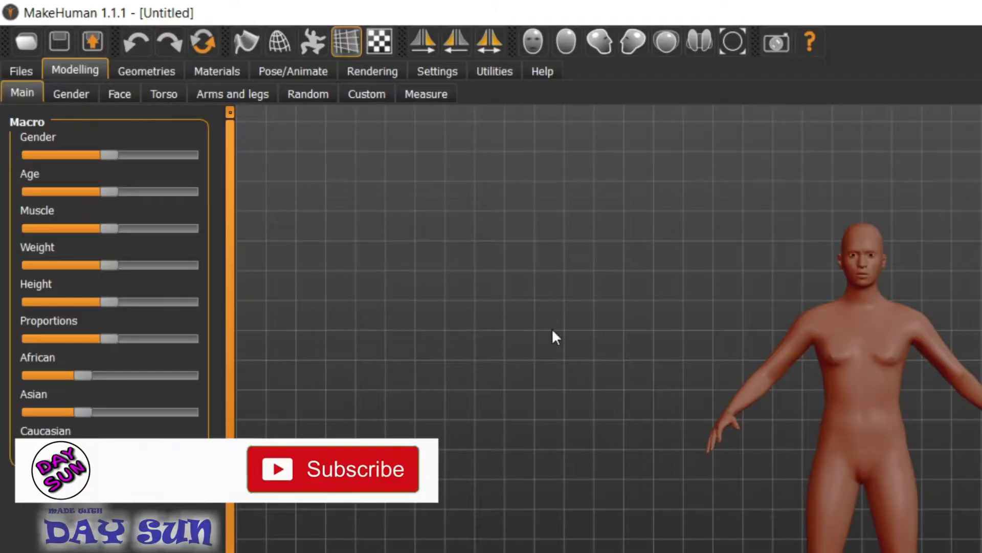
left_click(50, 52)
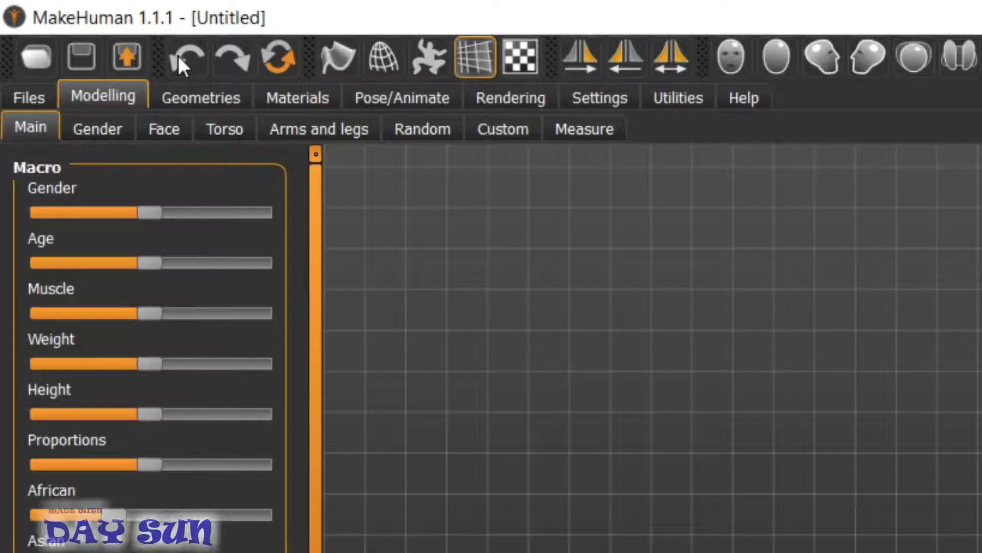
Step: Lower the Age macro toward a child figure, tweak other macros and redo the change
left_click(78, 102)
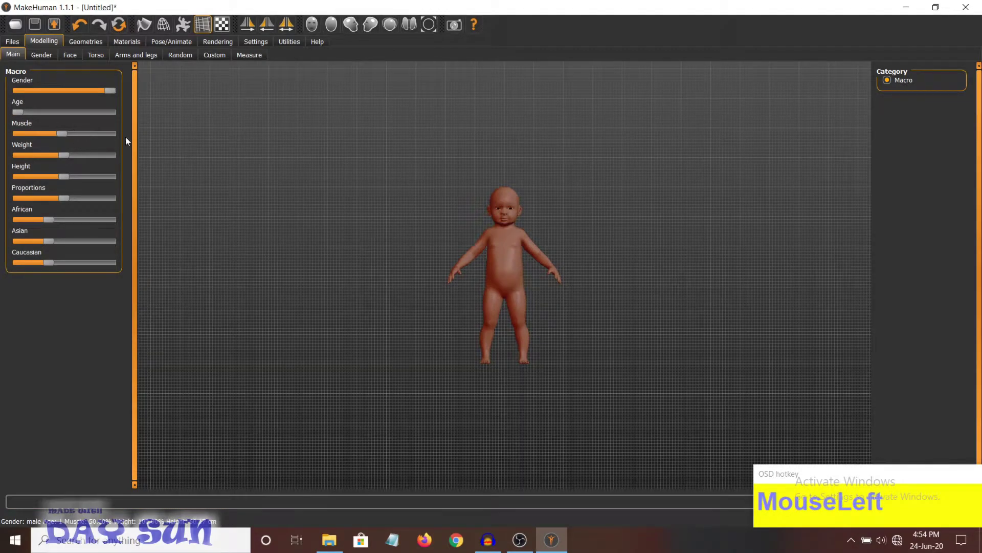
left_click_drag(191, 141, 549, 270)
scroll("up", 3)
scroll("down", 3)
scroll("up", 3)
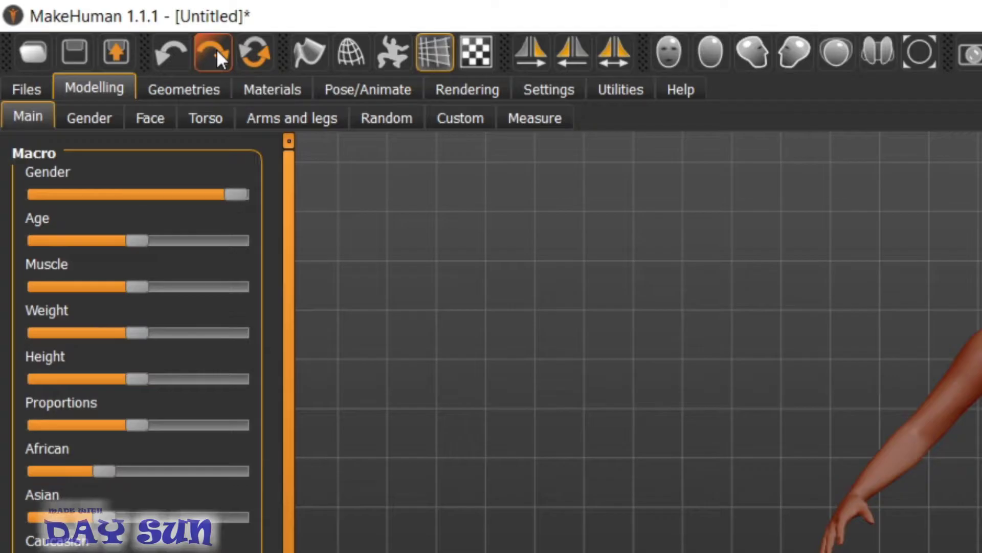
left_click(105, 28)
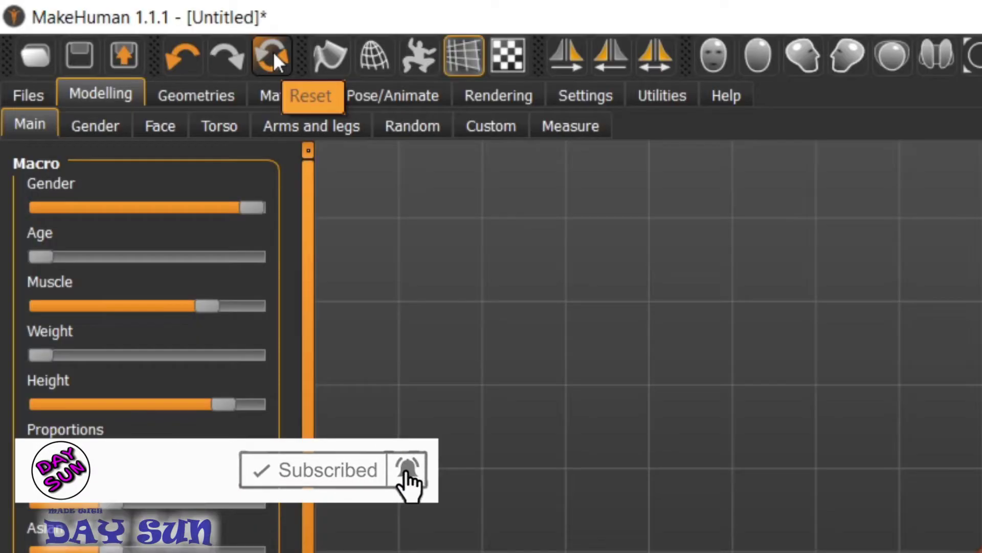
Step: Reset the human to its default neutral adult shape with average macro settings
left_click_drag(123, 25, 580, 286)
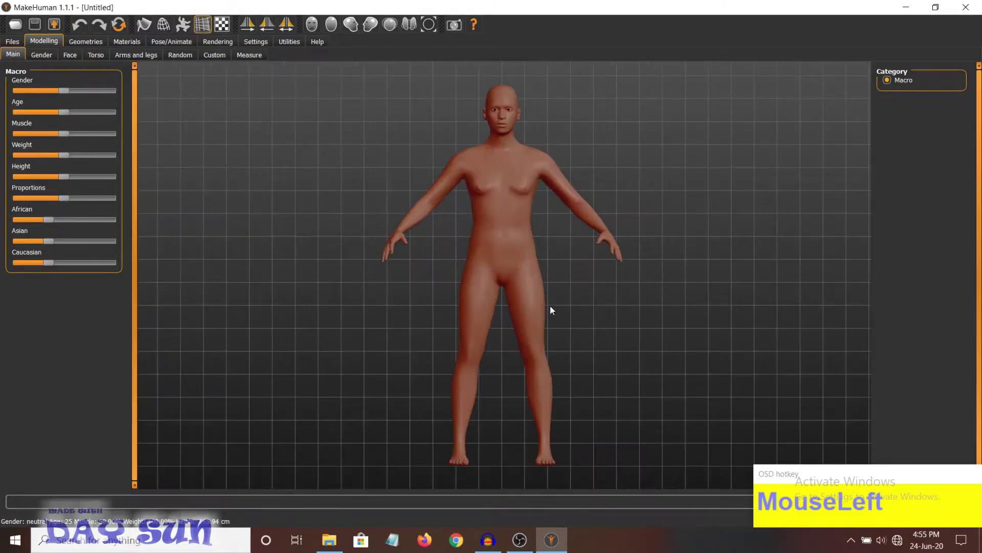
scroll("down", 3)
scroll("up", 3)
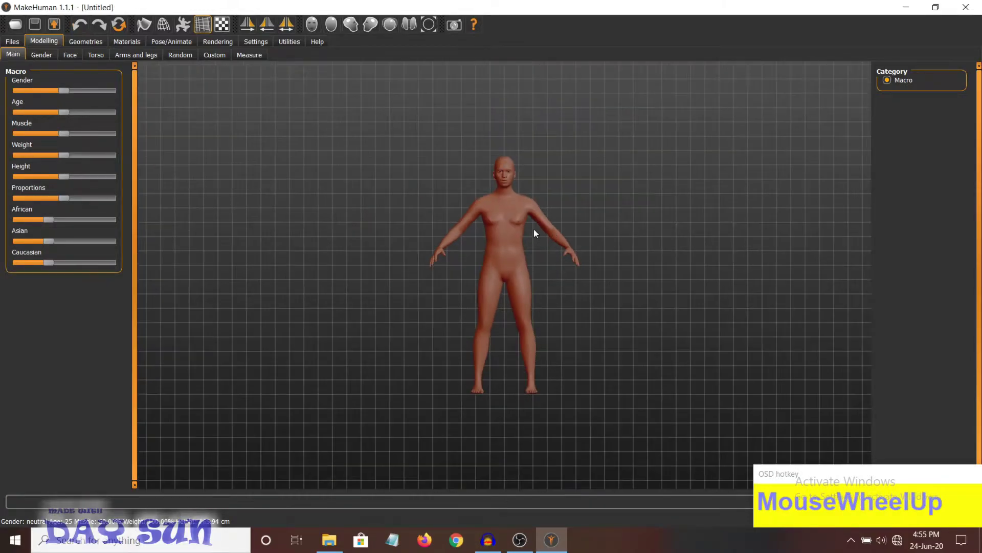
scroll("down", 3)
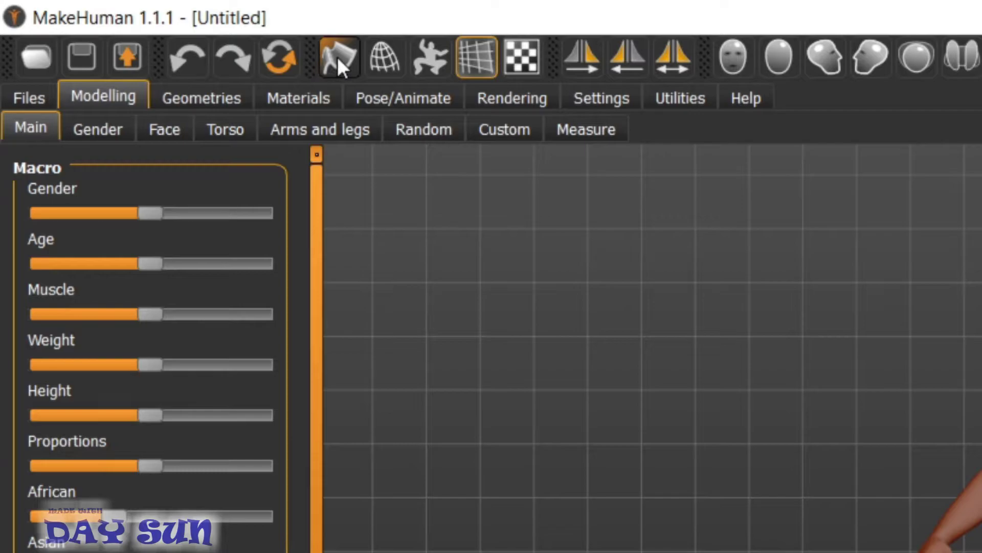
Step: Turn on Smooth and show the neutral figure as a wireframe mesh
left_click(147, 28)
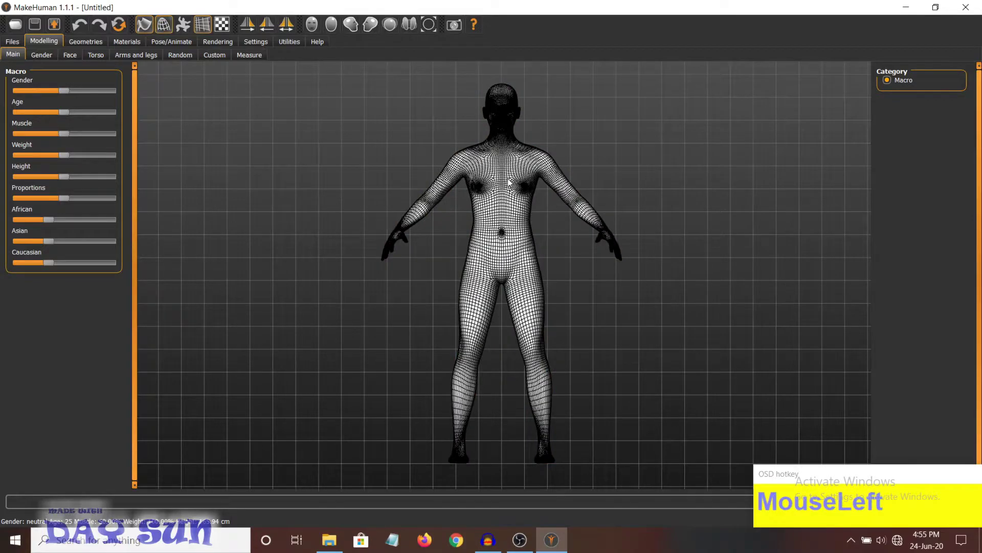
left_click_drag(501, 136, 476, 376)
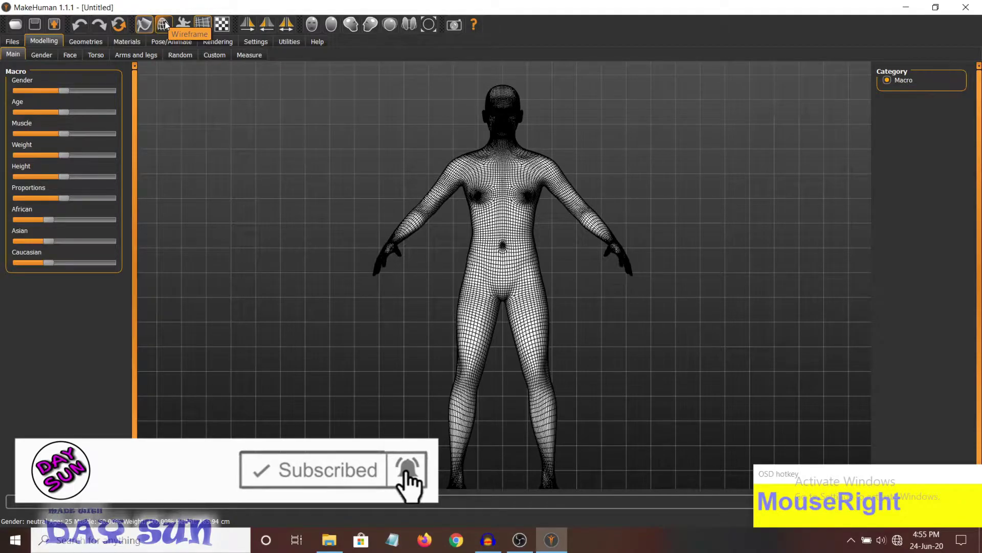
left_click(169, 25)
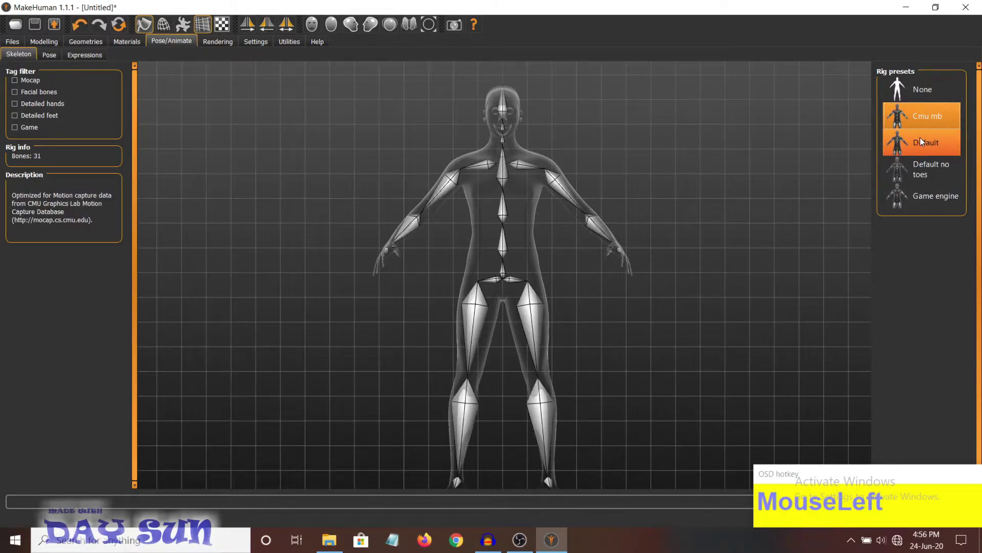
left_click(926, 172)
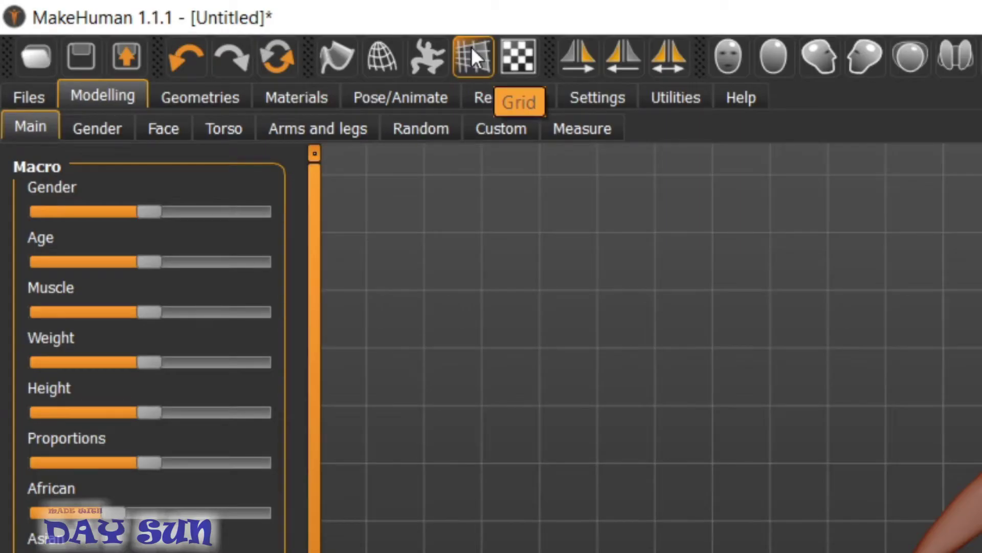
Step: Hide the ground grid and change the backdrop behind the figure
left_click_drag(205, 24, 474, 62)
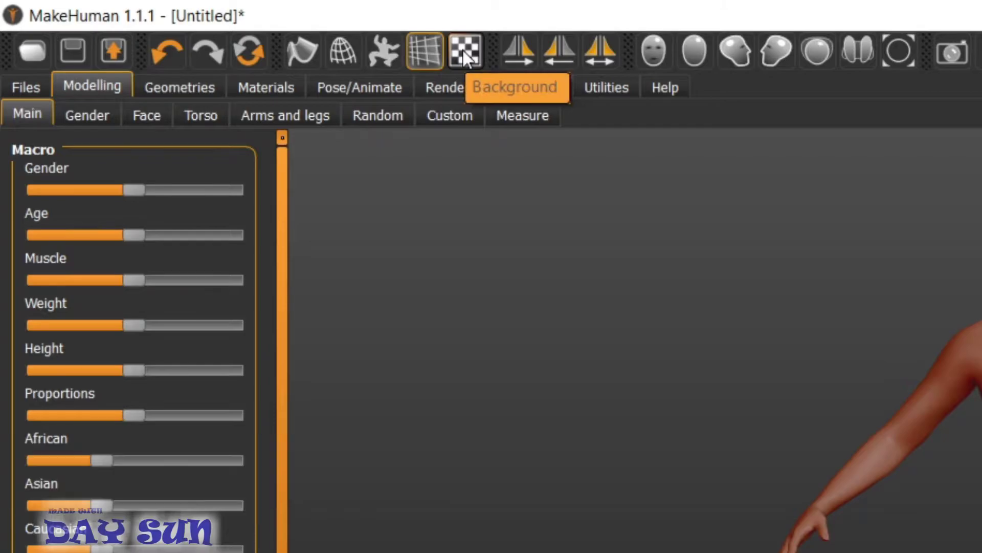
left_click(223, 25)
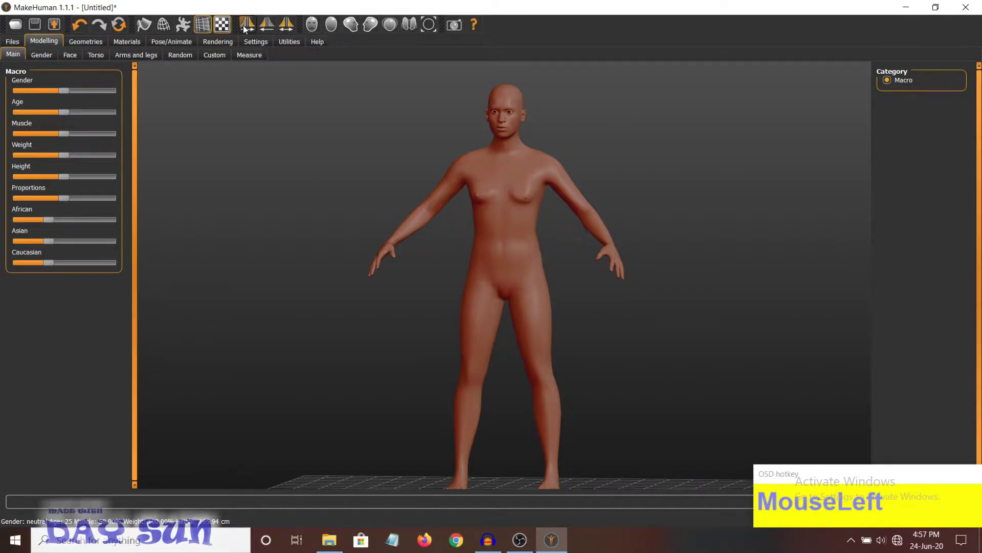
Step: Enable Symmetry, then inspect the figure from front, back, below and an angled top view
left_click_drag(253, 27, 290, 29)
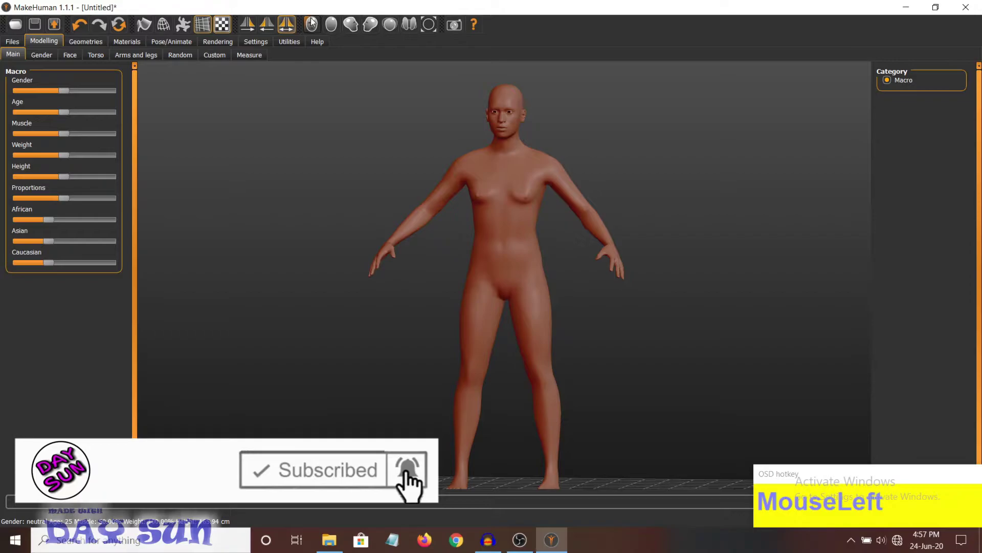
left_click_drag(486, 234, 483, 248)
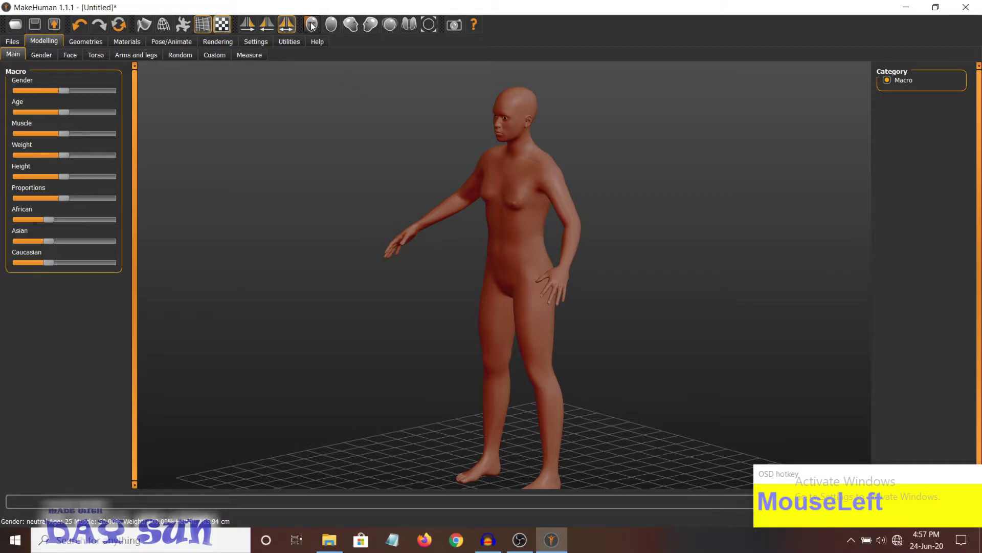
left_click(314, 26)
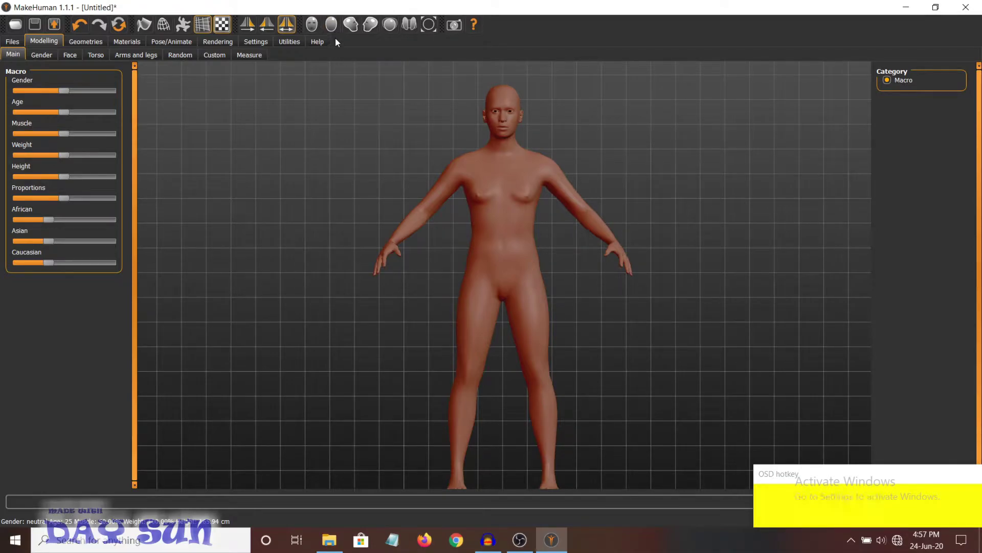
left_click(337, 29)
left_click(336, 29)
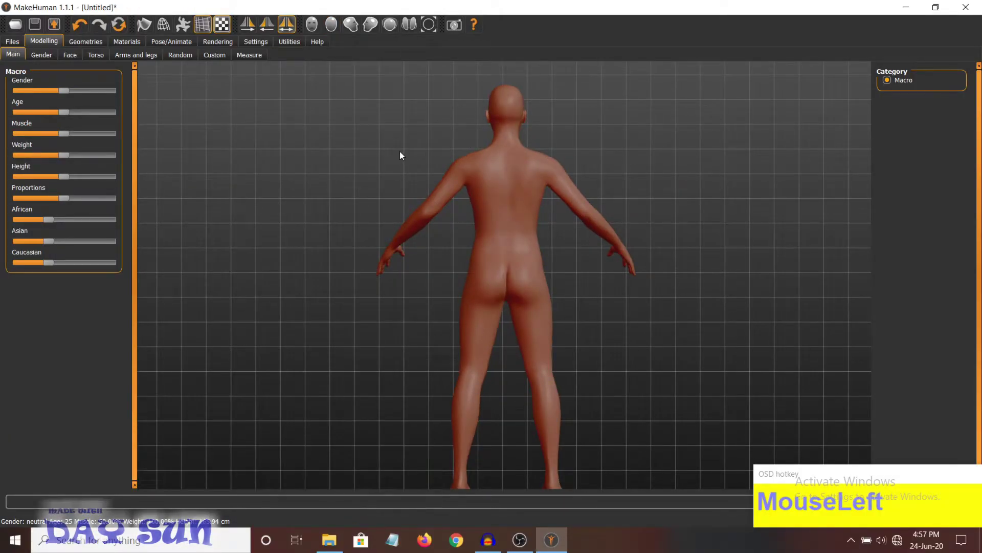
left_click_drag(355, 29, 531, 290)
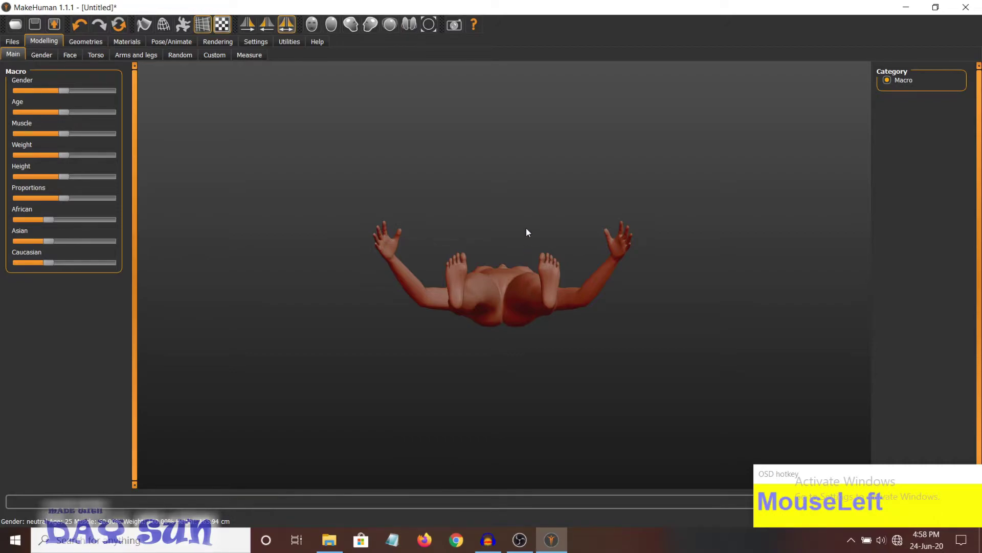
left_click_drag(432, 30, 581, 320)
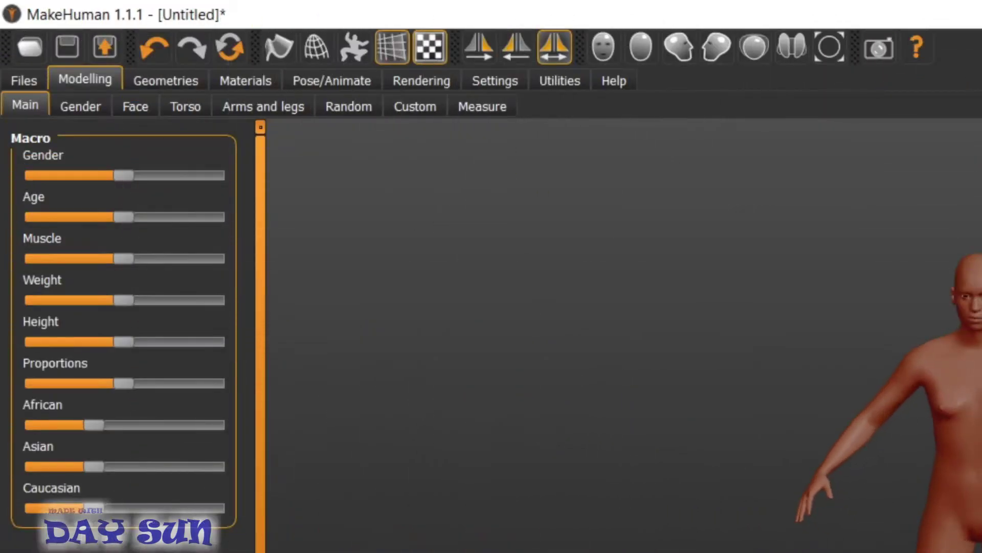
Step: Face the figure forward, set Gender fully female and apply Smooth to the body
left_click_drag(428, 127, 505, 140)
right_click(505, 140)
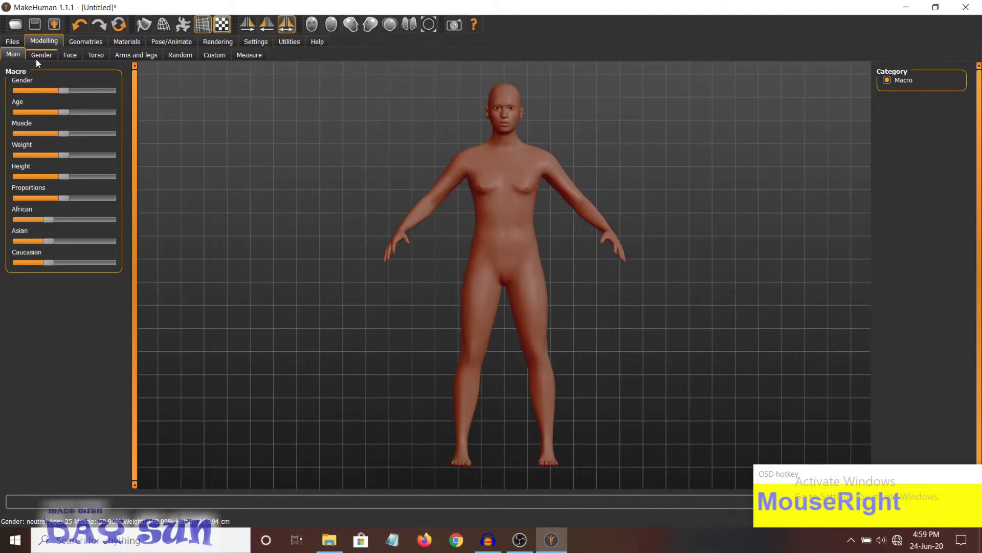
right_click(21, 66)
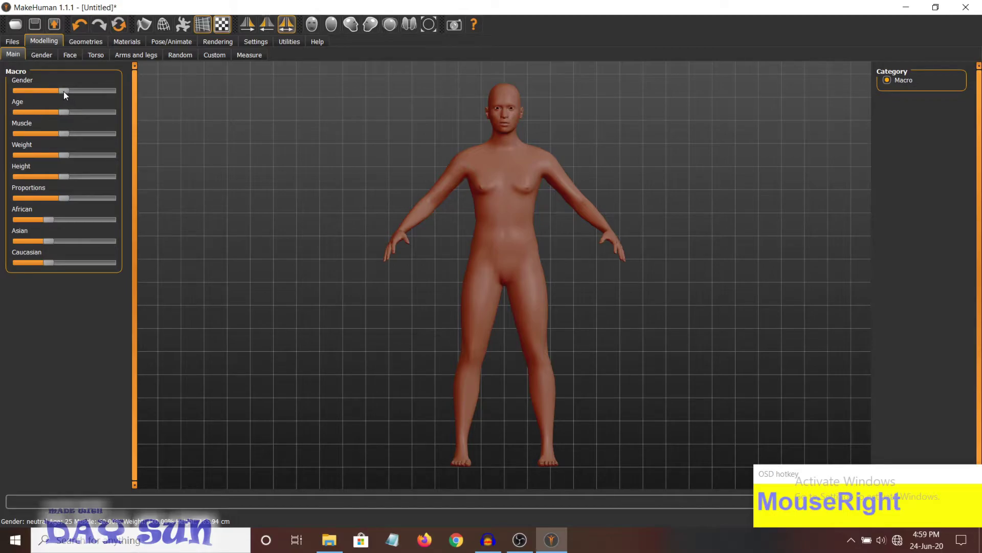
left_click(67, 96)
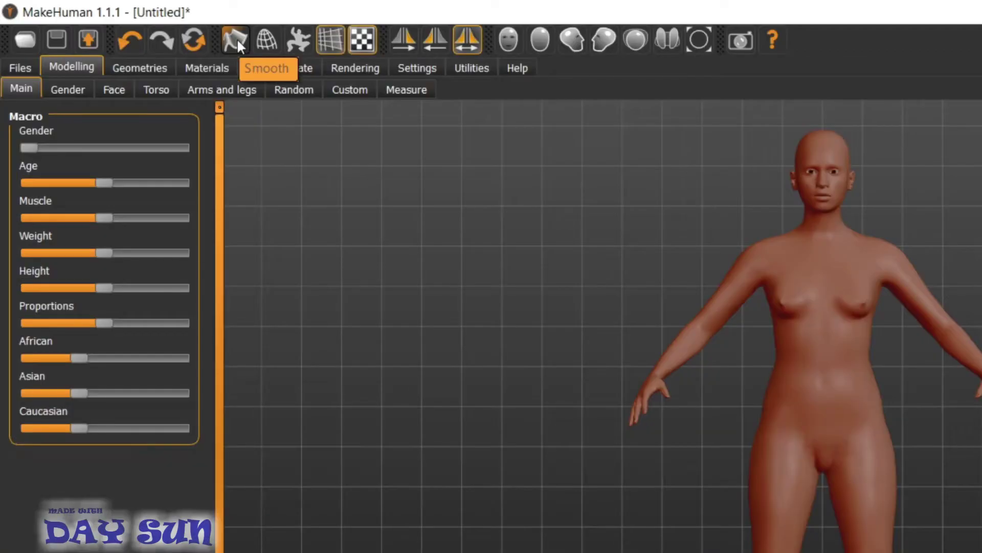
left_click(149, 28)
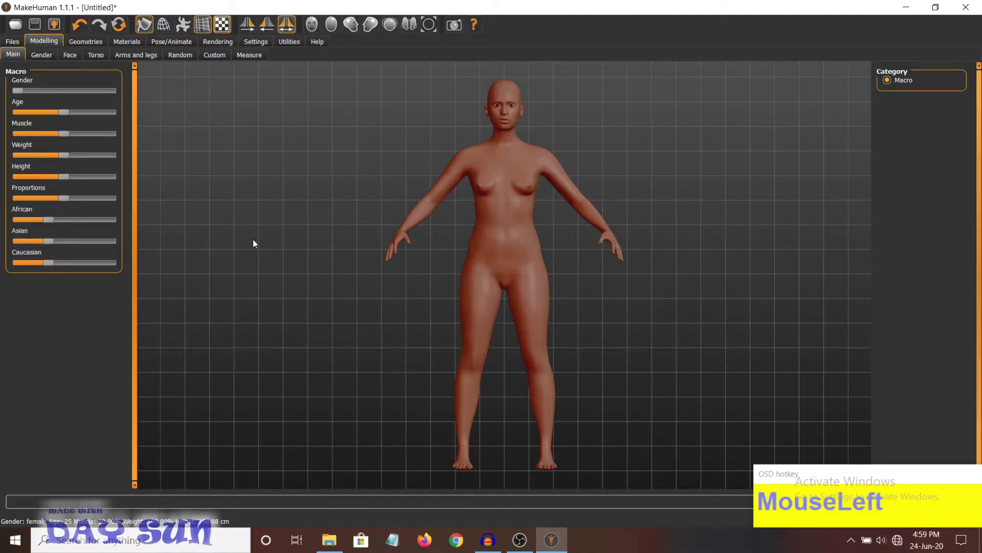
Step: Reduce weight, then in Gender increase breast size and firmness and change their horizontal distance
left_click_drag(71, 114, 130, 215)
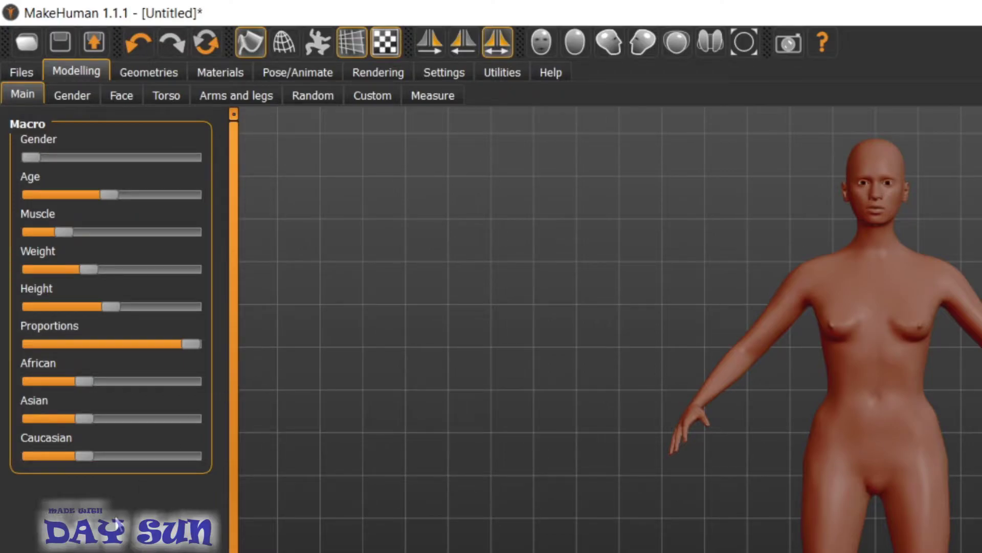
left_click(74, 255)
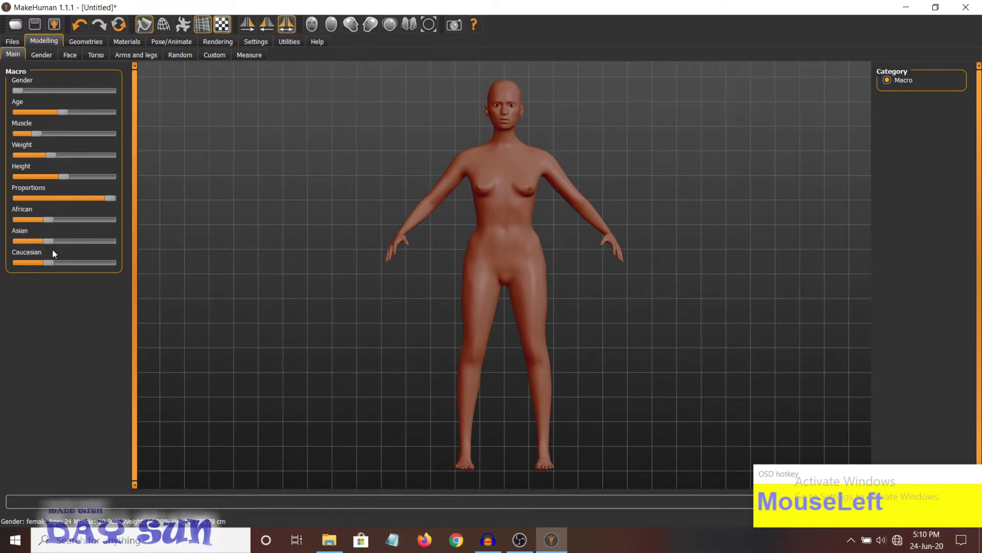
left_click_drag(51, 268, 101, 243)
left_click_drag(101, 243, 93, 403)
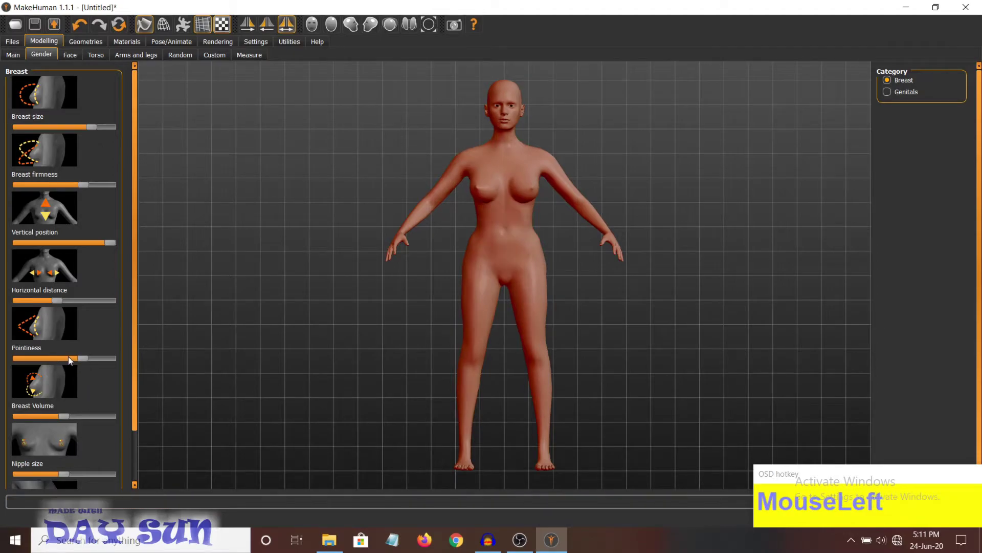
Step: Adjust breast volume, spacing and pointiness lower in the Gender sliders
scroll("down", 3)
left_click(138, 431)
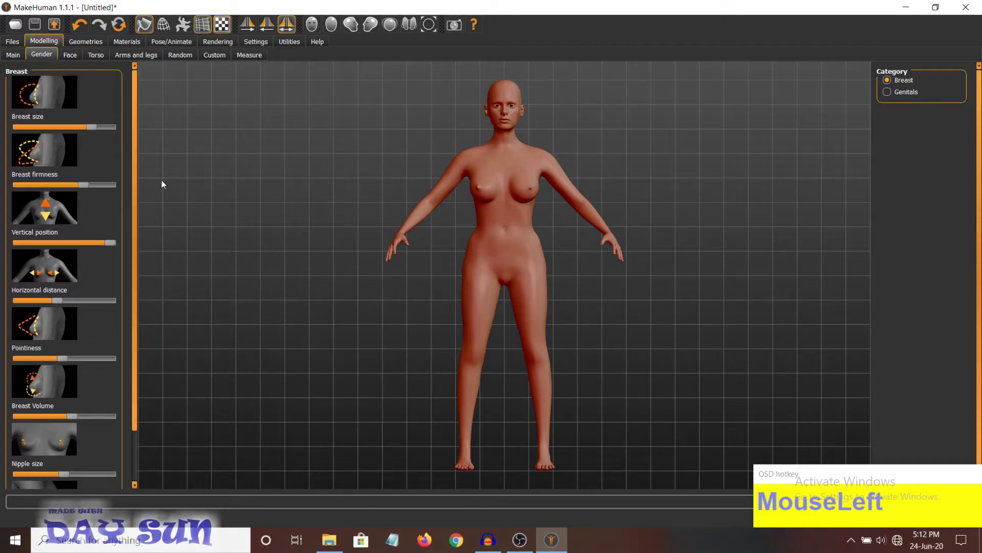
Step: Switch to Face > Head shape and zoom into a close-up of the head
left_click(83, 67)
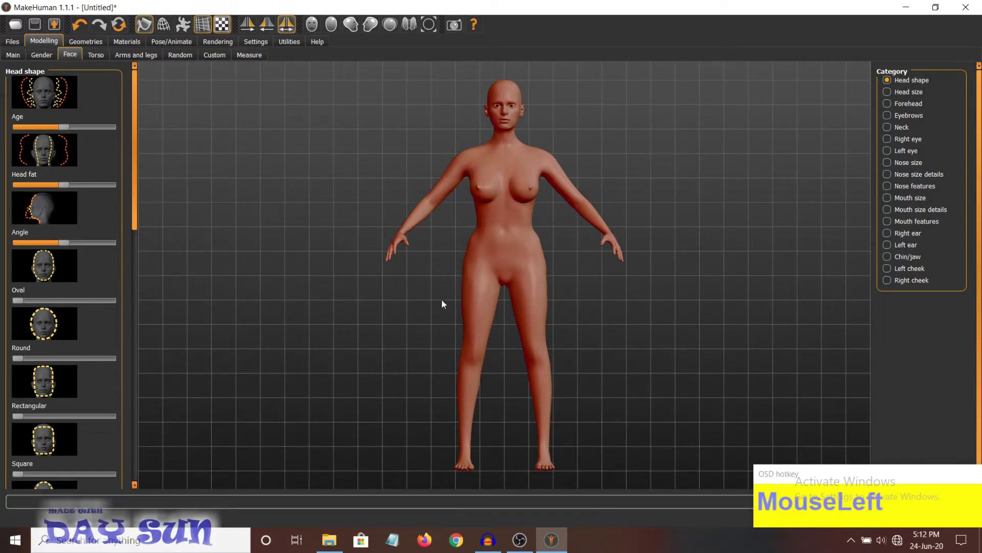
right_click(509, 91)
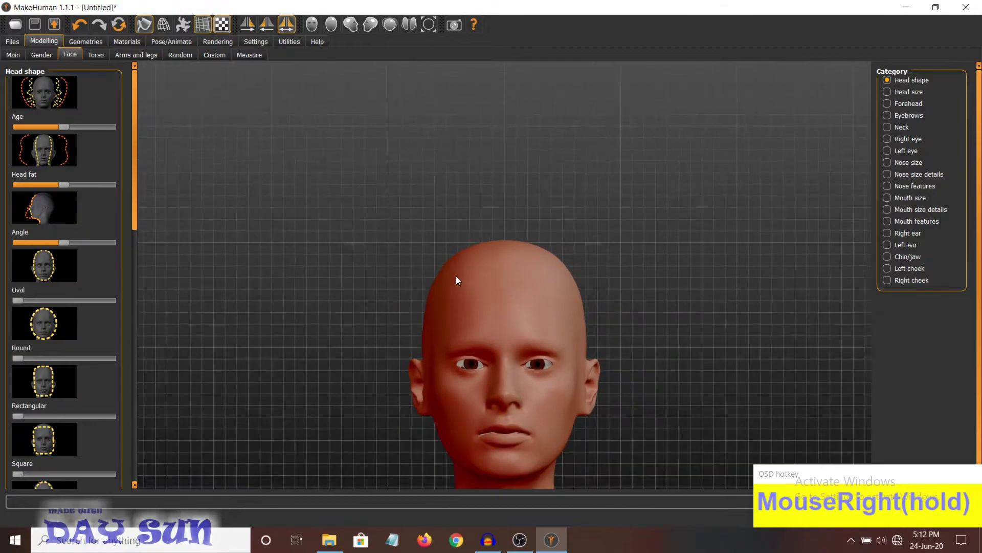
scroll("up", 3)
scroll("down", 3)
scroll("up", 3)
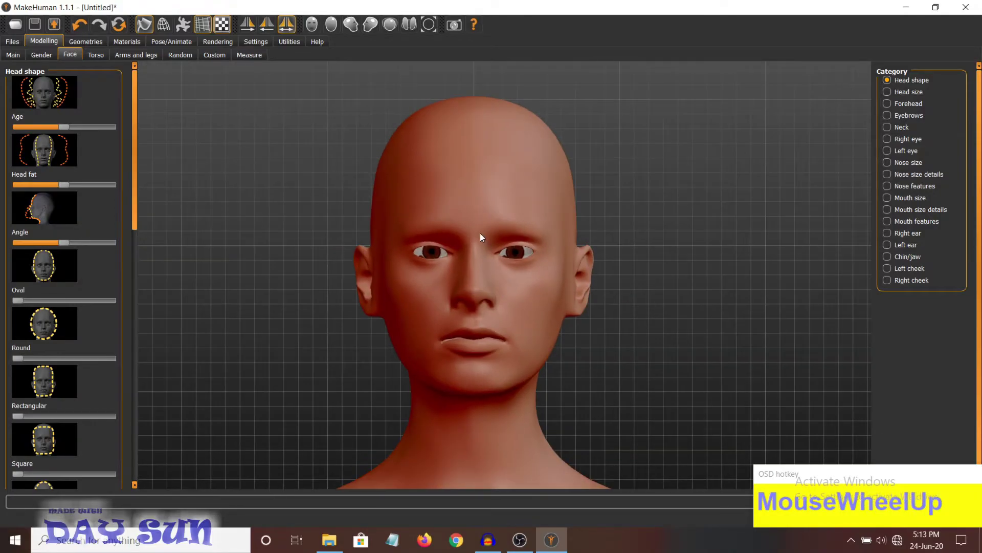
scroll("down", 3)
scroll("up", 3)
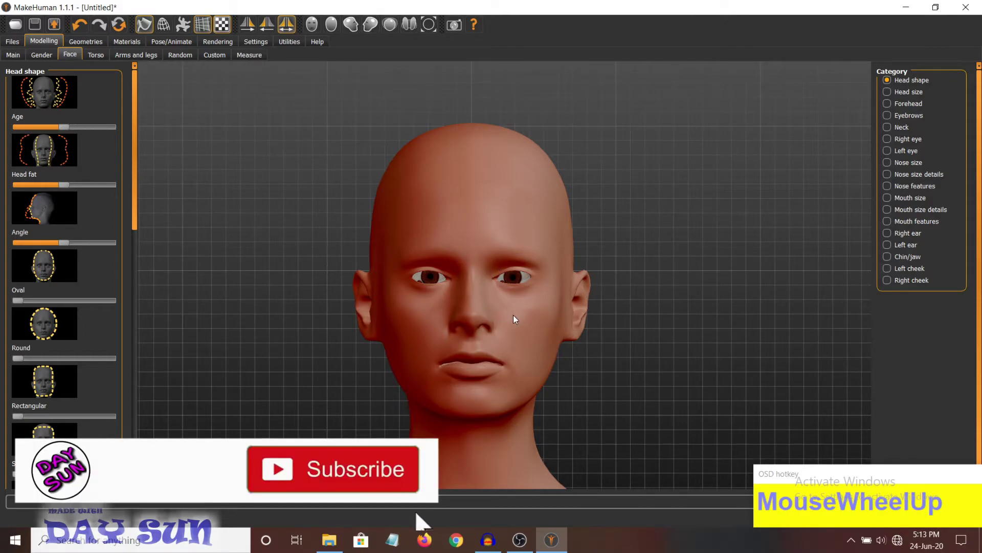
left_click_drag(515, 319, 114, 190)
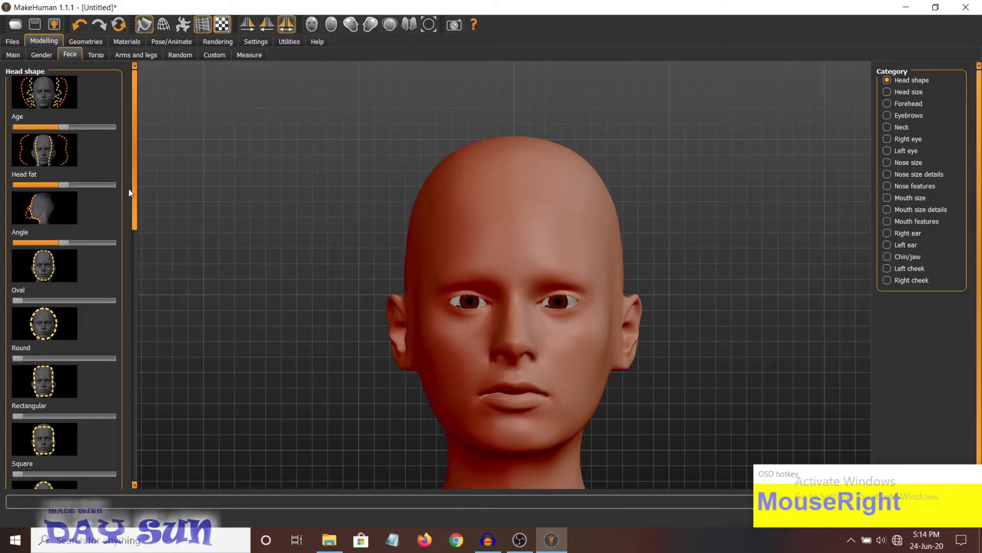
Step: Reframe the head and raise Head fat for a younger, fuller head
right_click(113, 228)
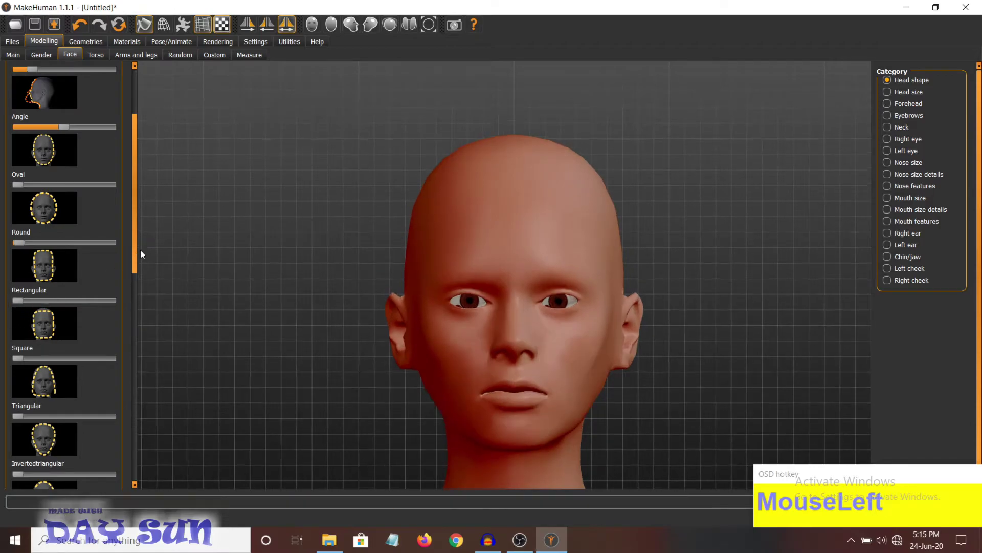
right_click(573, 337)
left_click_drag(53, 132, 183, 115)
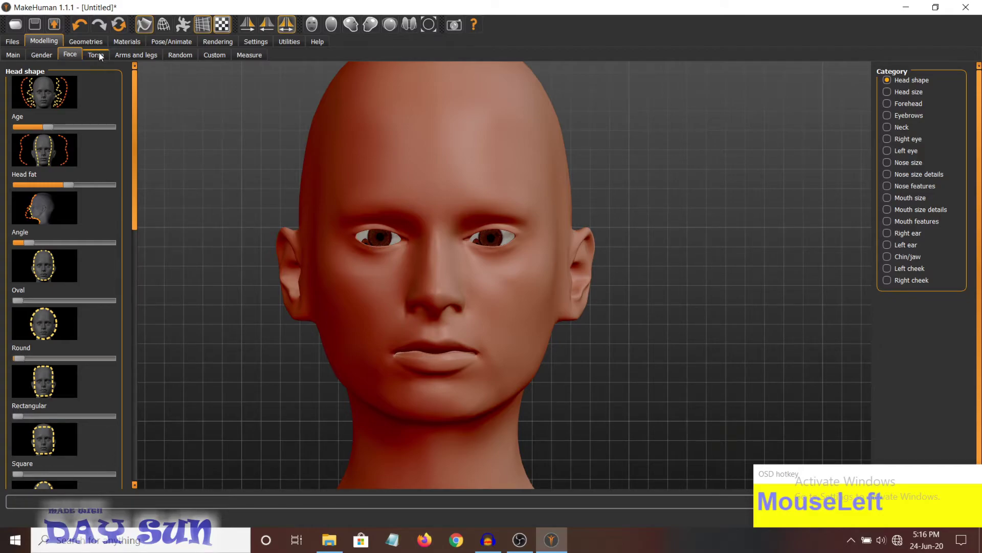
Step: View the figure from the side and front, then bring up the Arms and legs shaping controls
left_click_drag(140, 190, 83, 426)
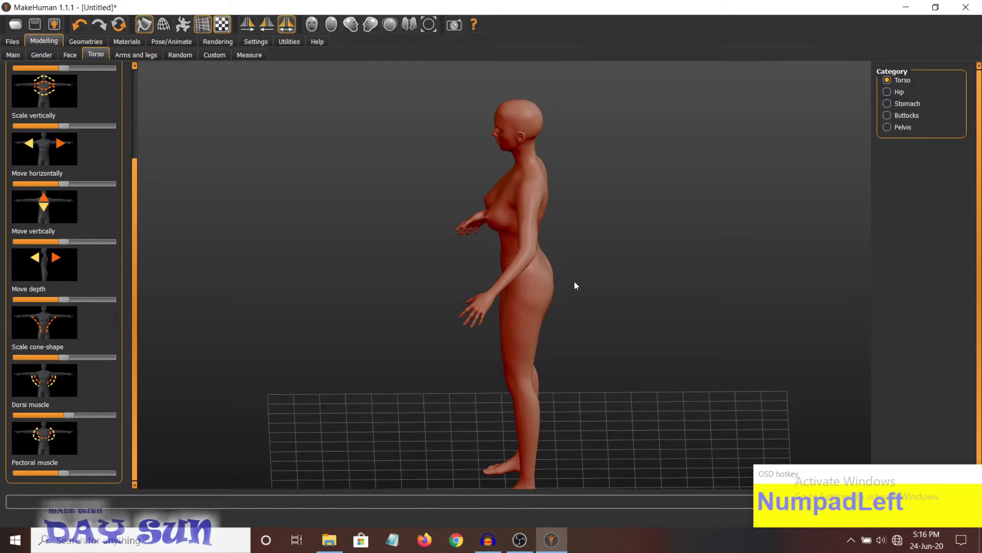
right_click(507, 110)
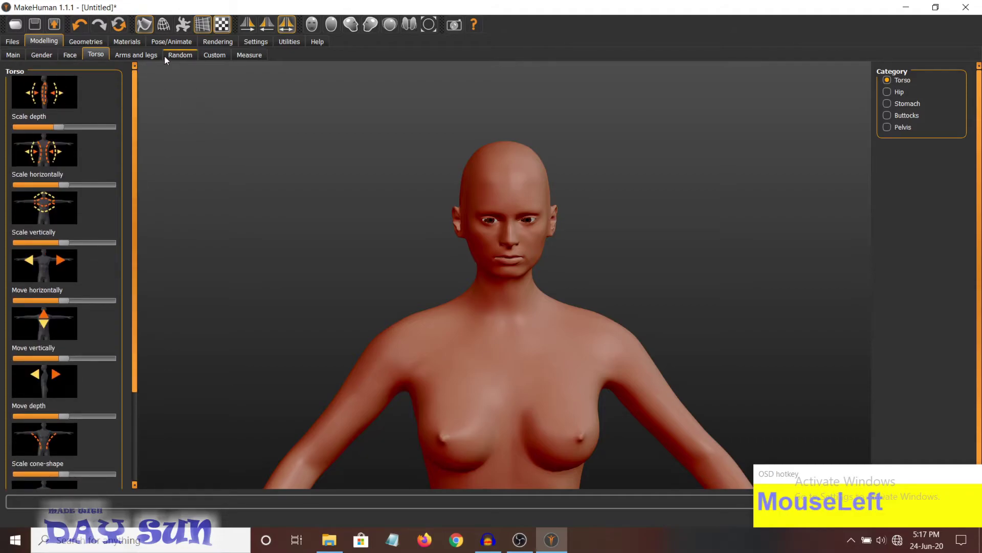
right_click(136, 126)
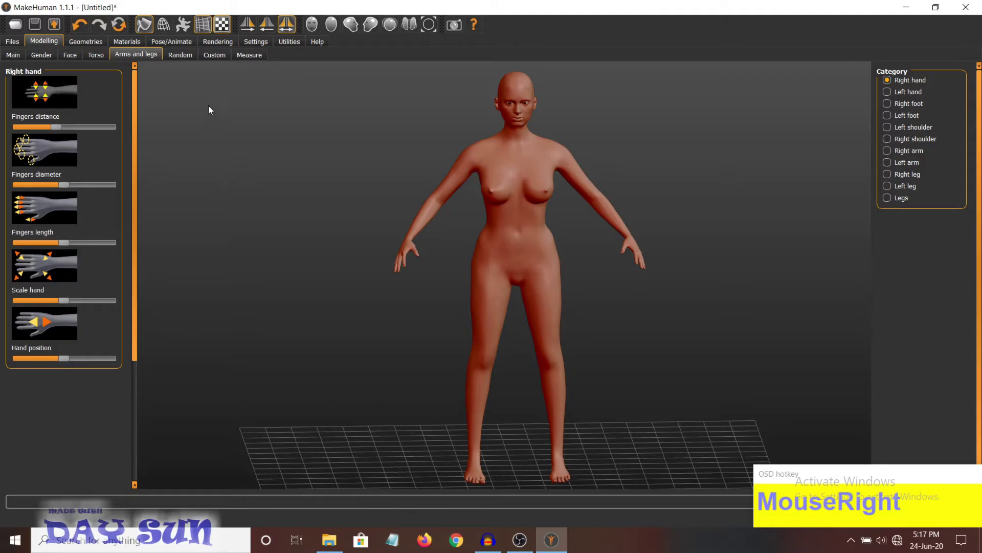
Step: In Measure, raise the Hips circumference to about 103.7 cm
left_click(196, 55)
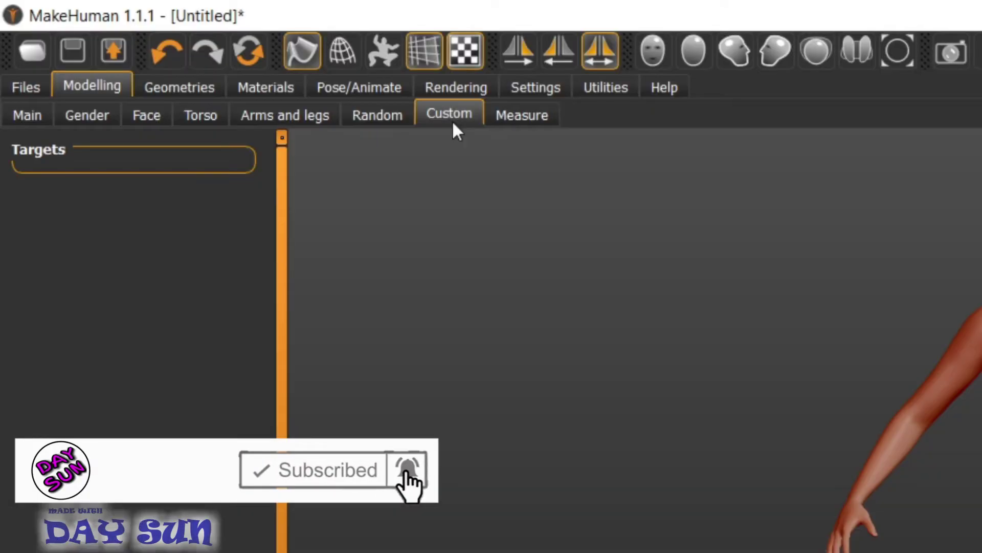
left_click_drag(242, 63, 261, 58)
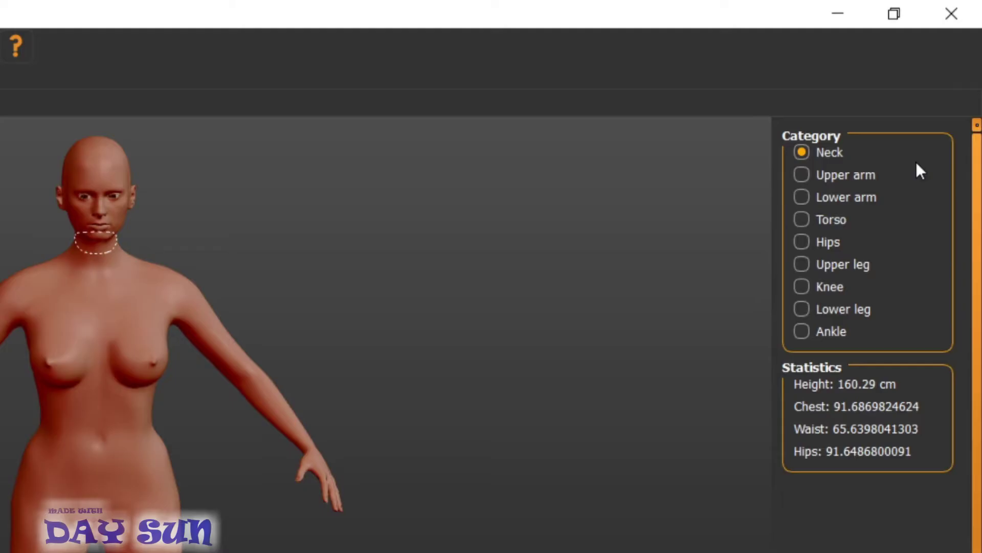
left_click_drag(913, 89, 656, 173)
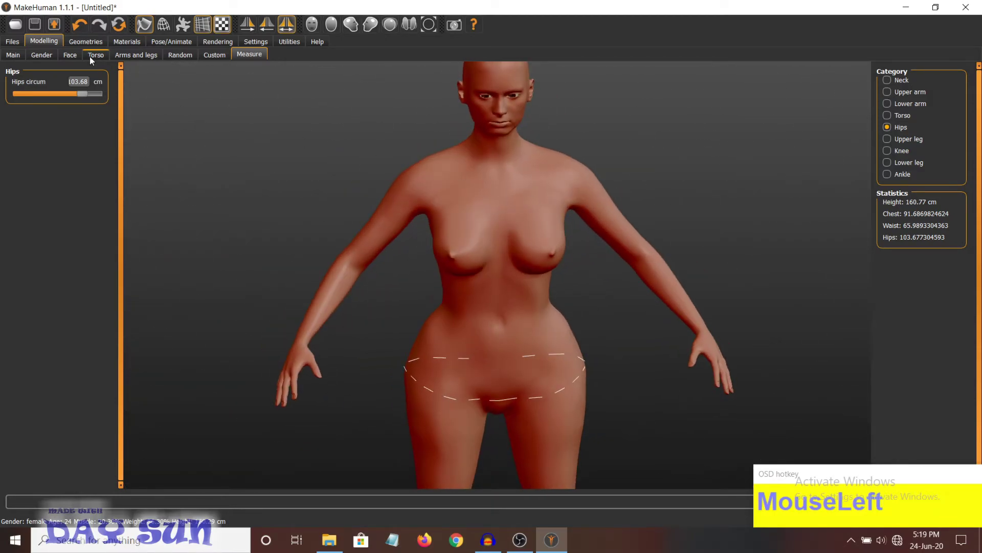
Step: Filter clothes to Female, apply Female sportsuit01, and move on to the eye geometry choices
left_click(888, 280)
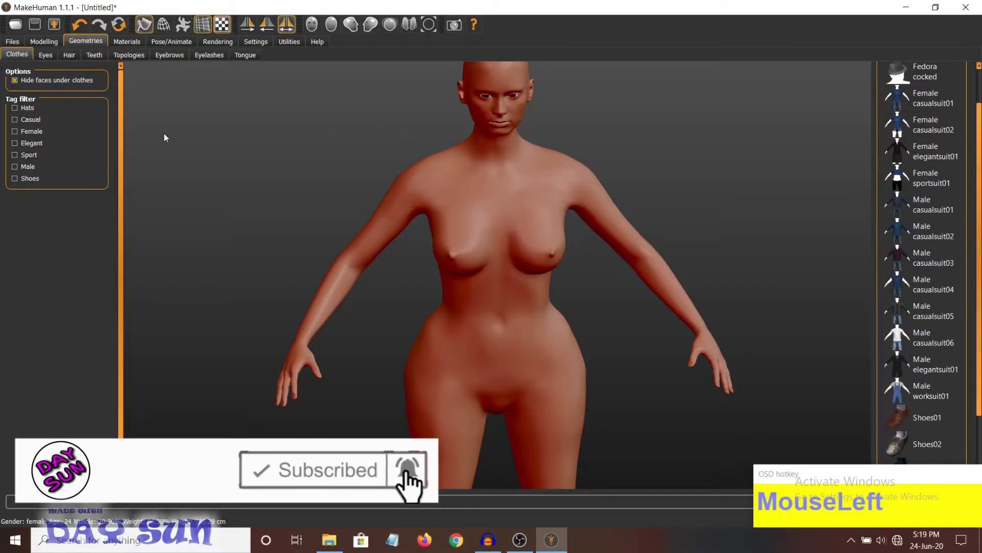
left_click(31, 108)
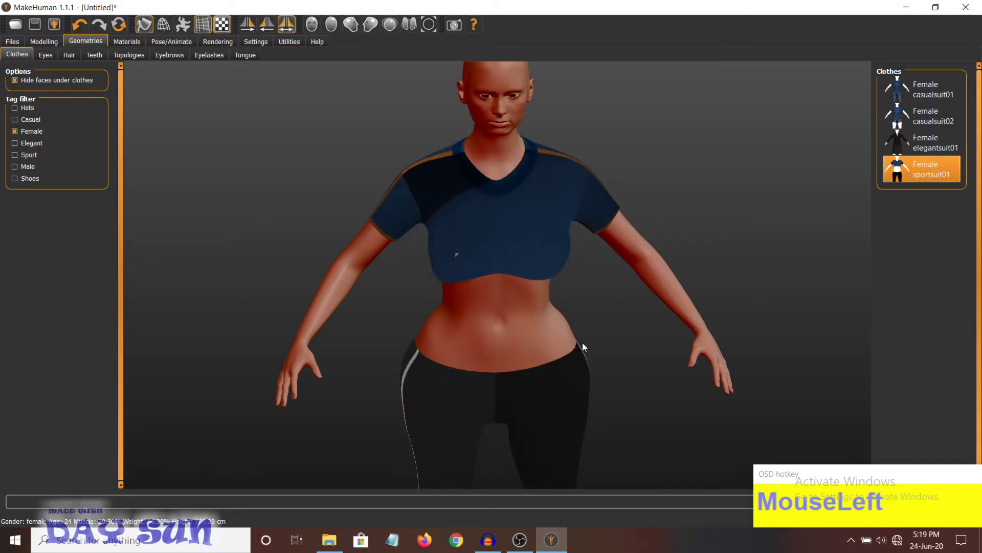
left_click_drag(501, 303, 944, 193)
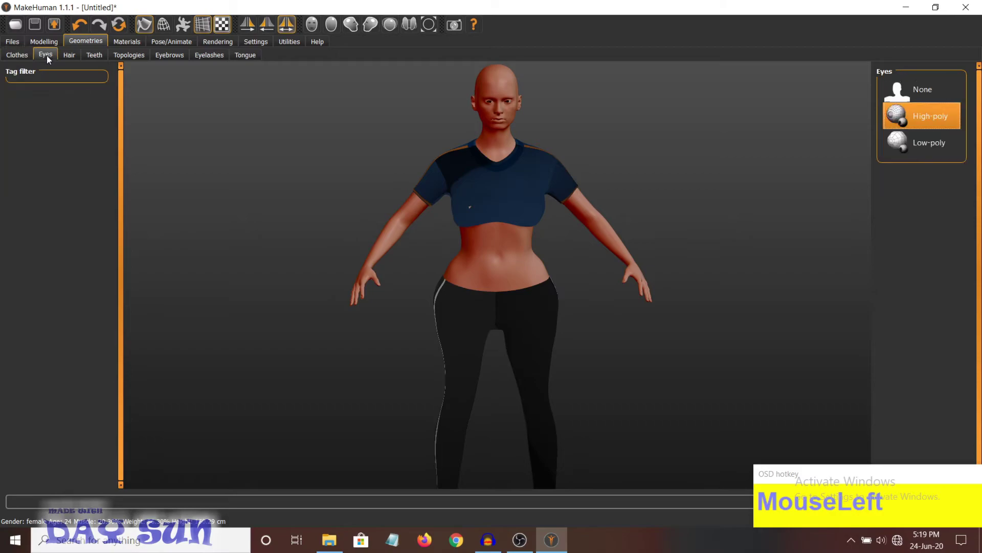
Step: Give the figure the ponytail hair and inspect it side-on, browsing the other geometry lists
right_click(496, 97)
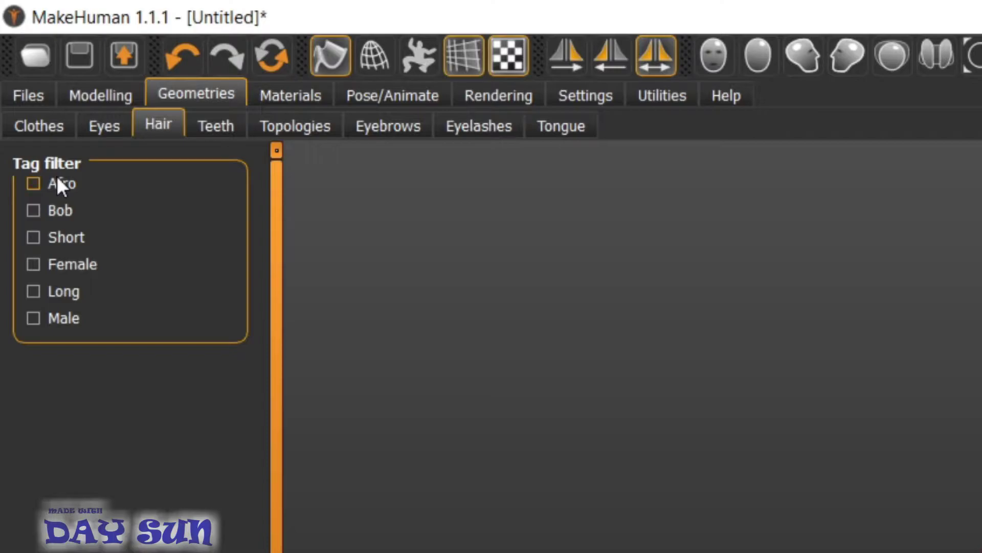
left_click_drag(45, 85, 489, 250)
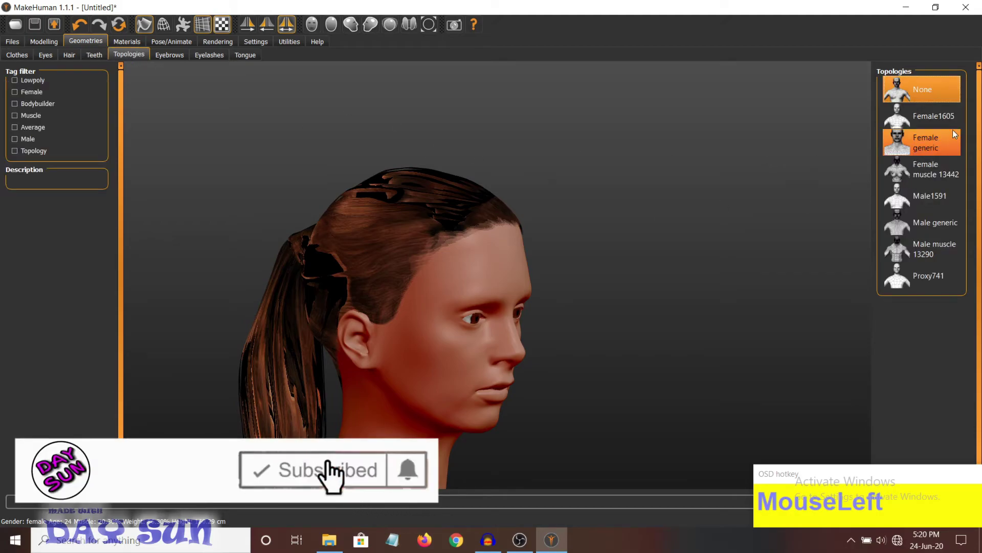
right_click(655, 382)
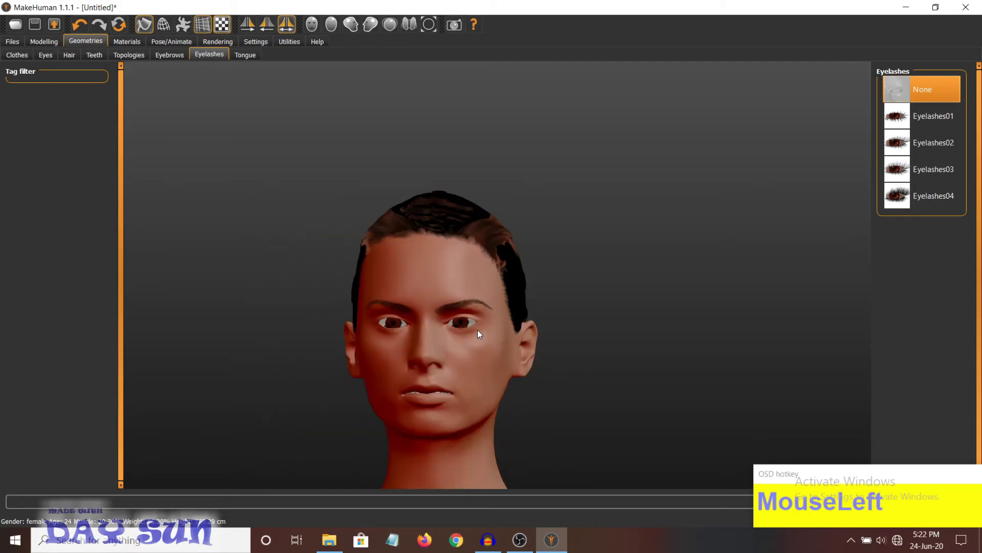
scroll("up", 3)
scroll("down", 3)
Step: Check the tongue options, then bring up the Pose/Animate skeleton settings
left_click_drag(454, 252, 916, 161)
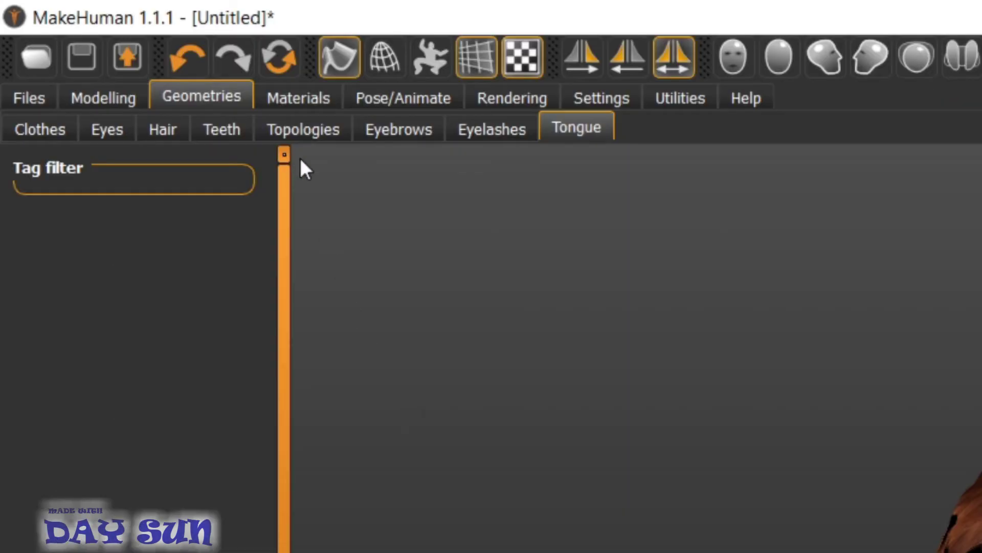
left_click_drag(133, 44, 598, 400)
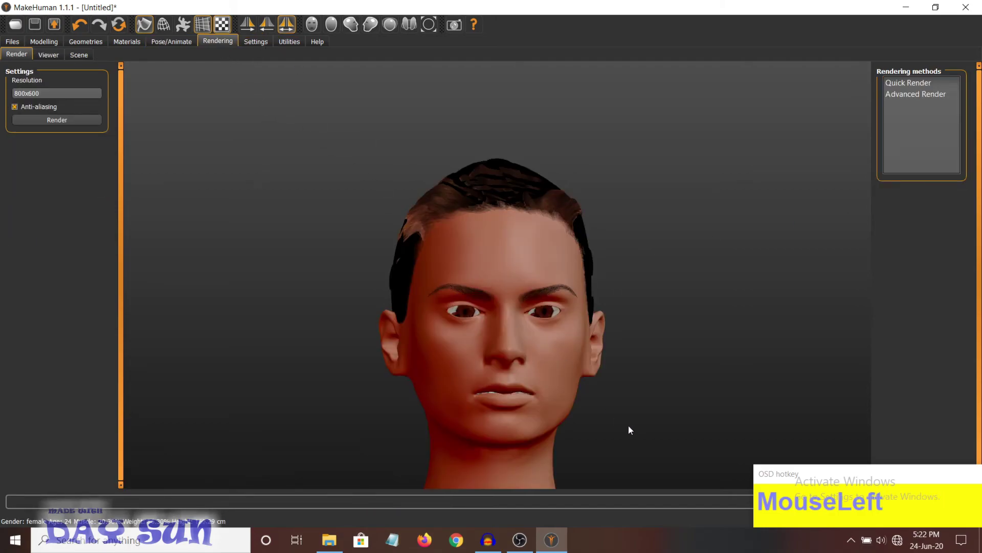
Step: Glance at Topologies, return to Rendering and orbit the dressed, ponytailed figure to an angled view
left_click_drag(631, 430, 95, 42)
left_click(95, 42)
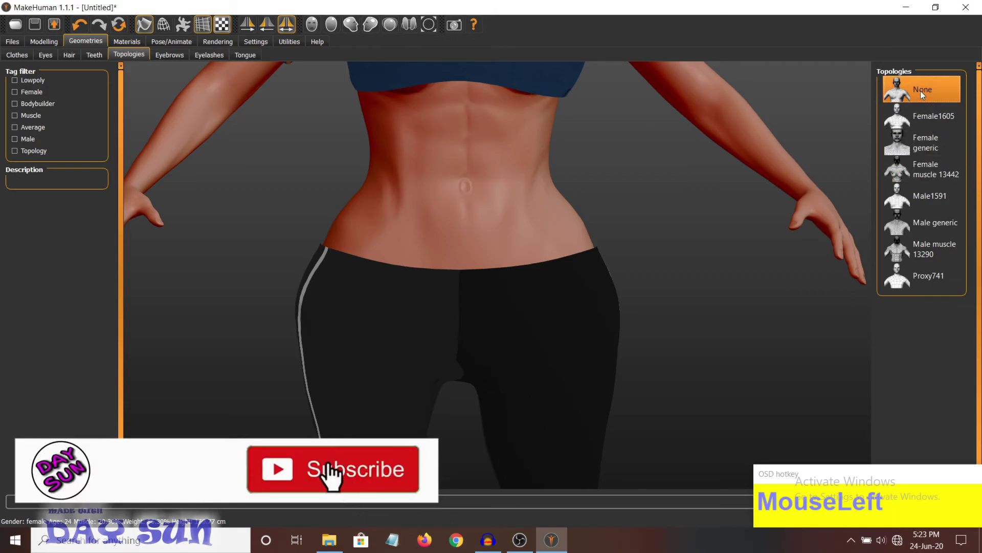
left_click(925, 94)
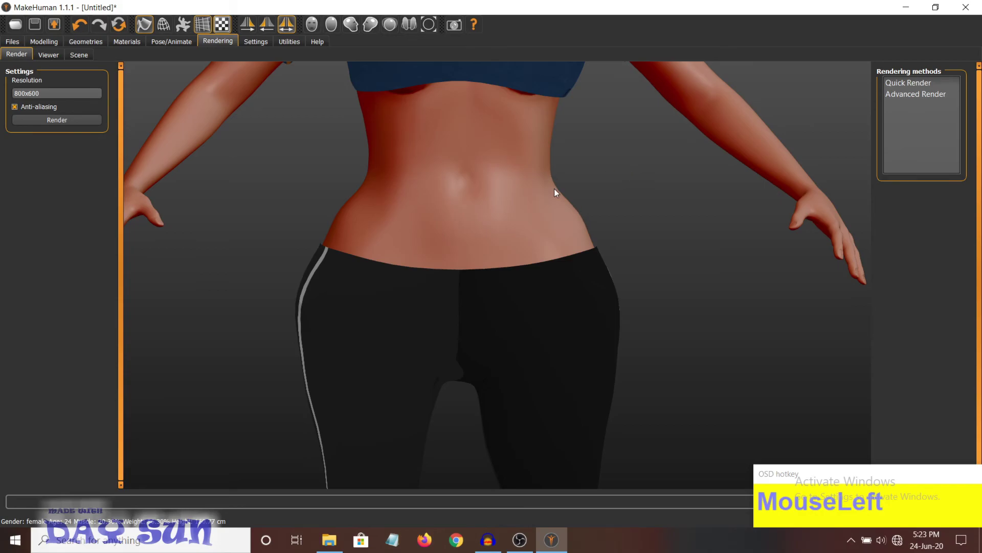
left_click_drag(530, 161, 458, 388)
left_click_drag(457, 388, 962, 361)
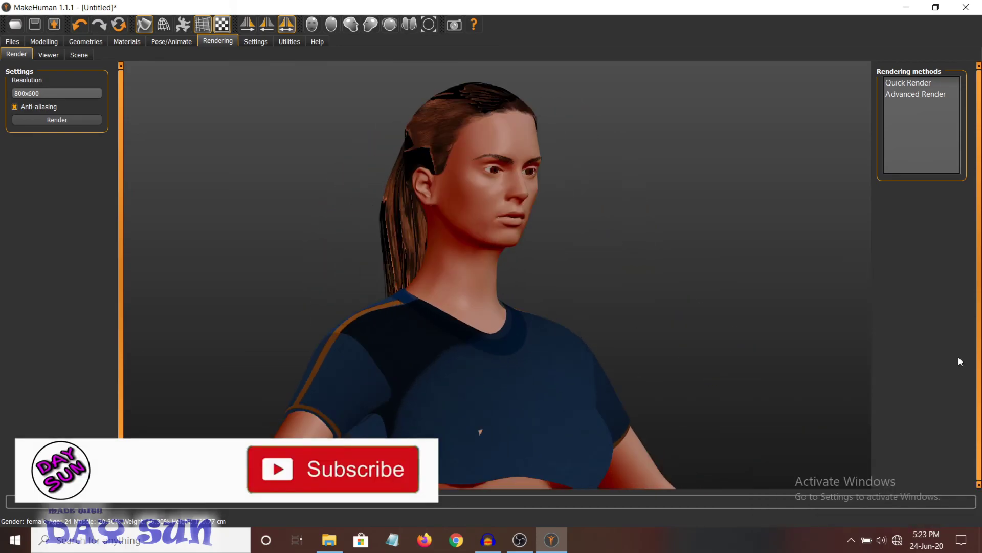